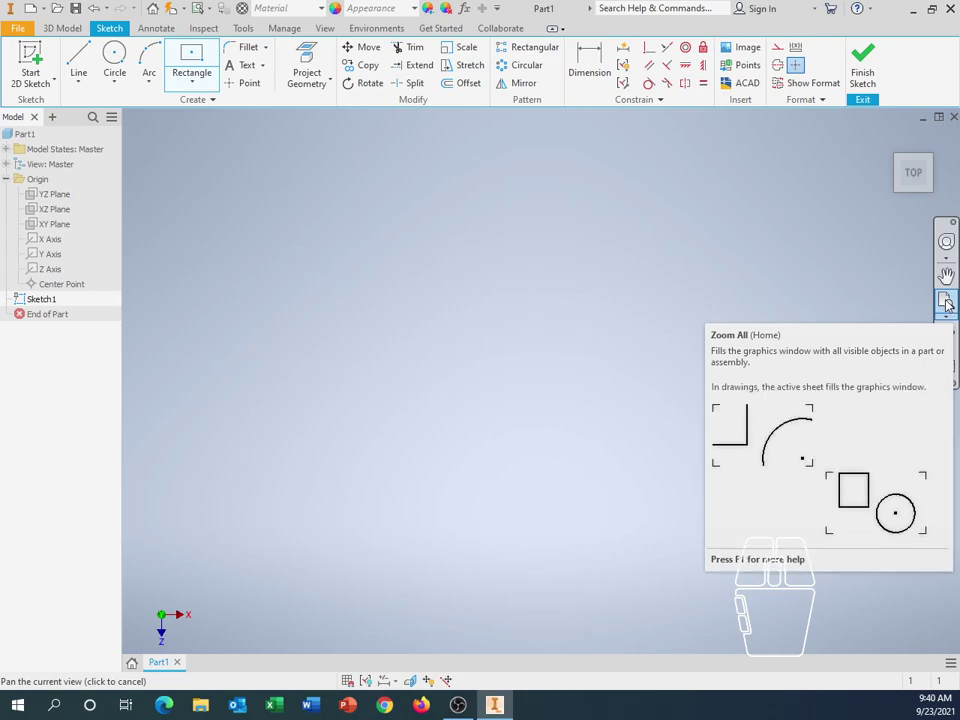
Fit the whole dimensioned 16-by-16 square sketch into the graphics window with Zoom All.
left_click(950, 304)
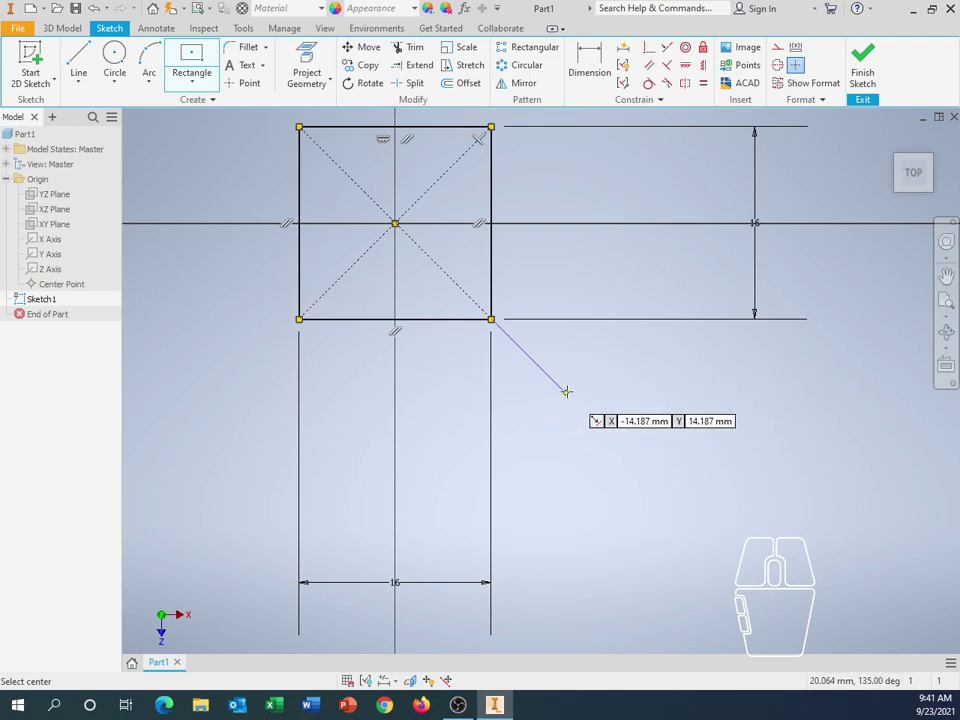
left_click(588, 389)
left_click_drag(590, 388, 705, 496)
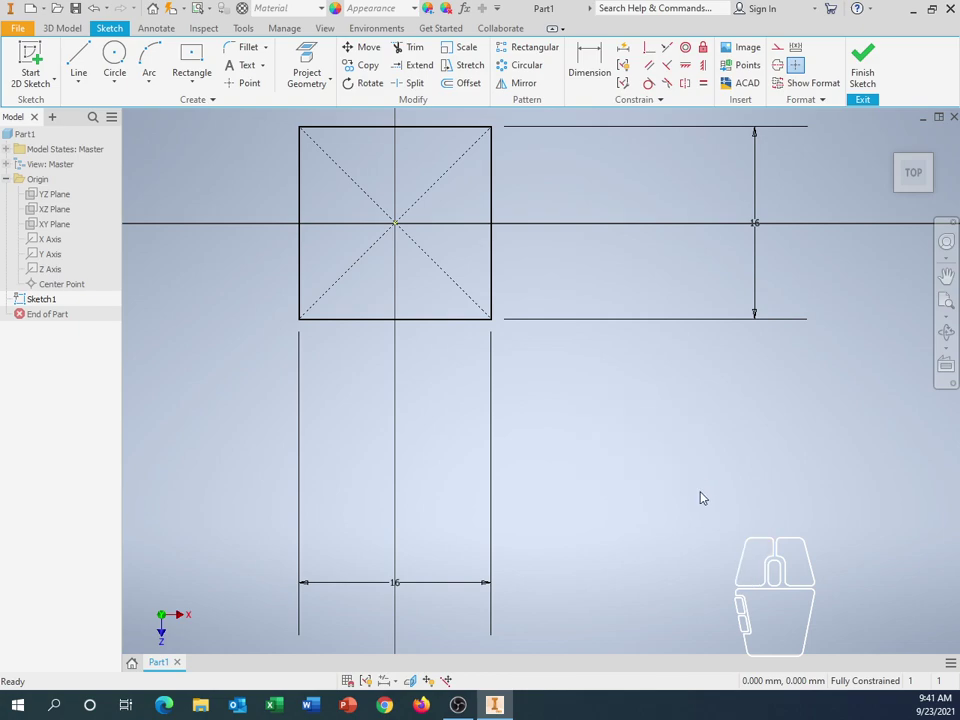
left_click_drag(685, 465, 779, 581)
left_click(623, 412)
left_click_drag(617, 409, 629, 450)
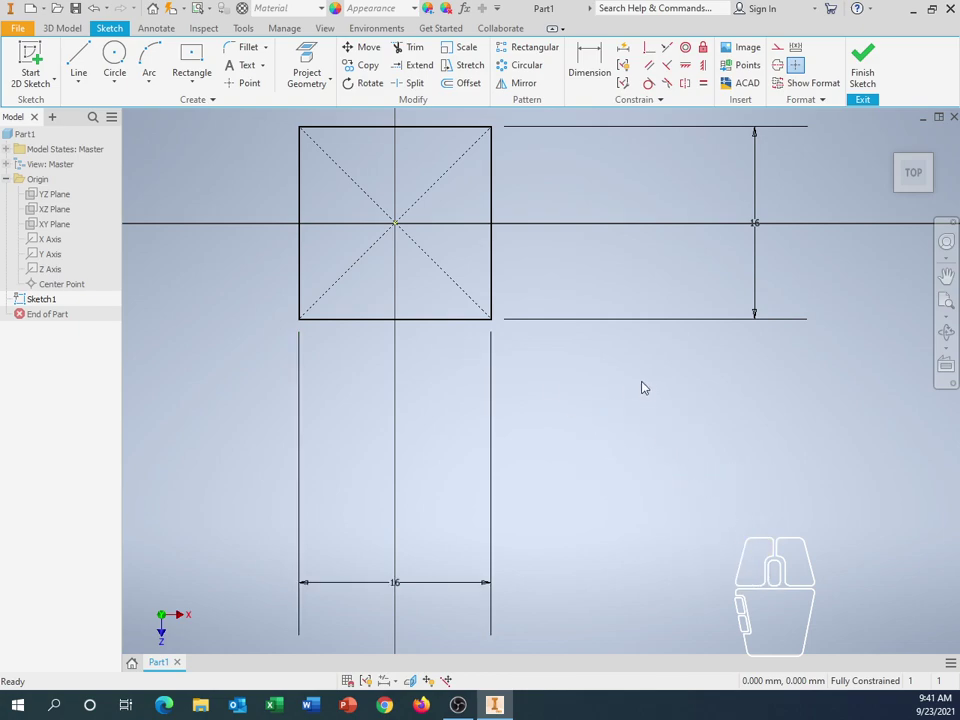
left_click_drag(244, 114, 598, 427)
left_click(600, 424)
left_click_drag(623, 442, 454, 271)
left_click(566, 362)
left_click_drag(279, 114, 610, 373)
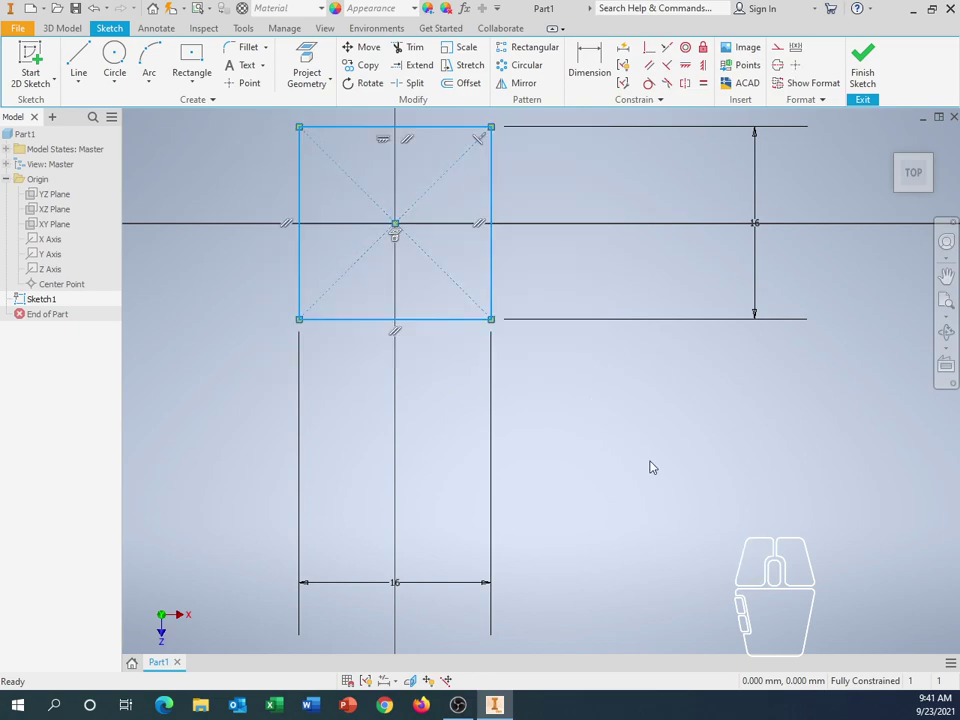
left_click(647, 454)
left_click_drag(629, 467, 364, 213)
left_click(610, 440)
Bring up the sketch context menu over empty graphics space at several different spots.
right_click(610, 354)
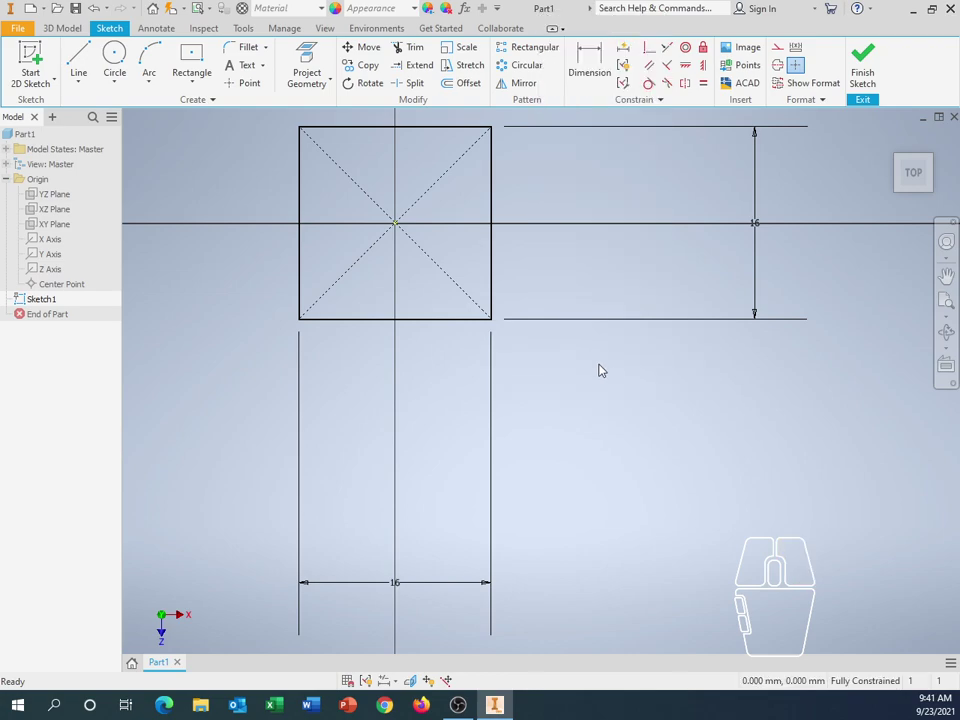
right_click(607, 369)
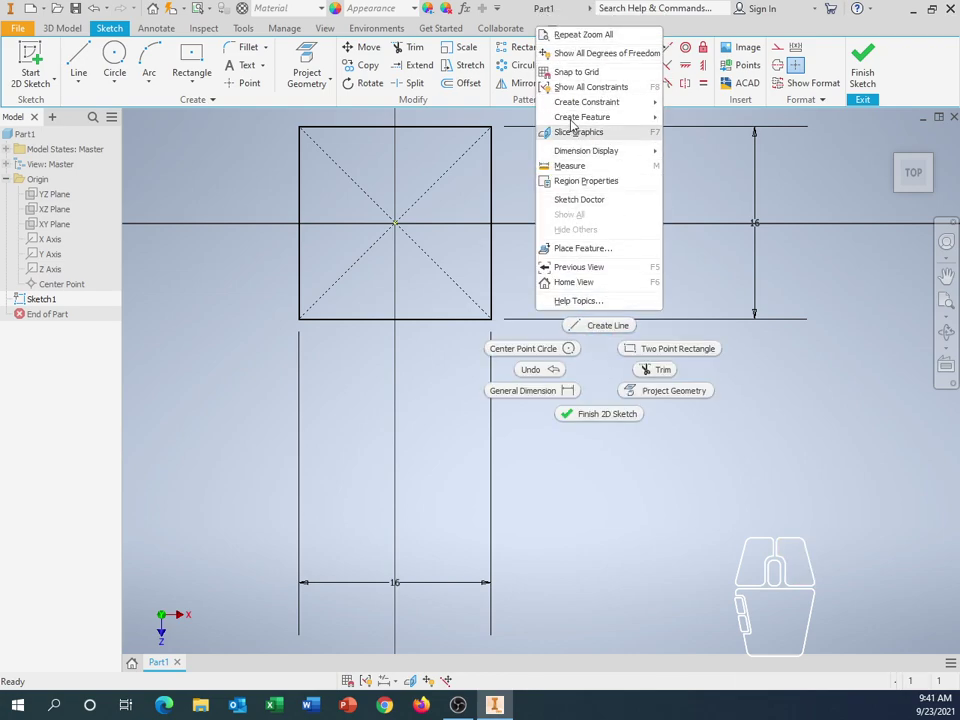
right_click(646, 508)
right_click(625, 476)
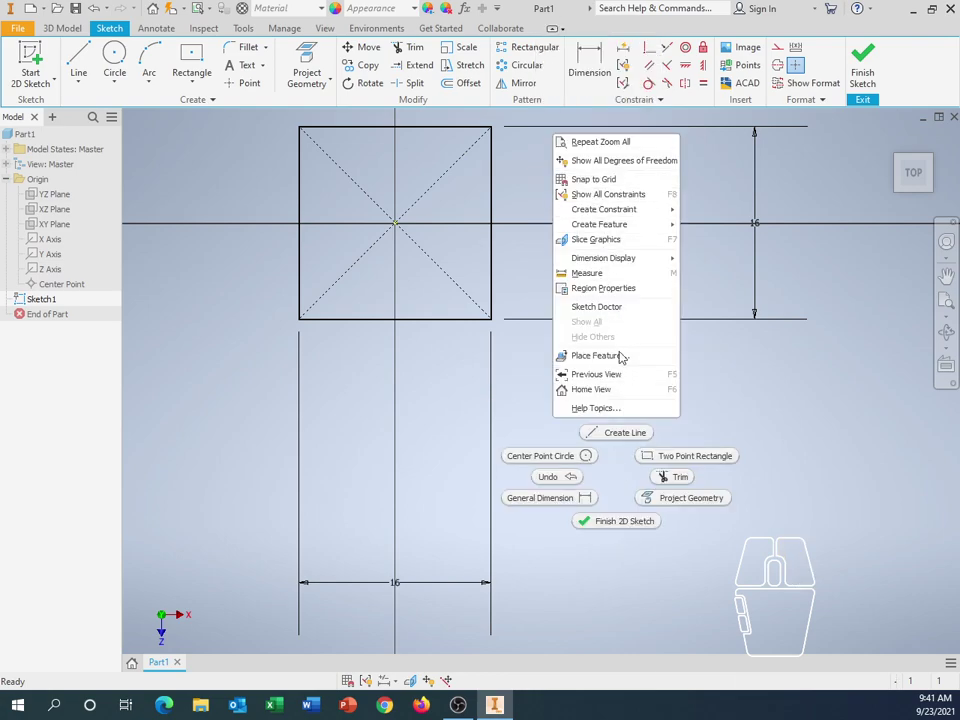
right_click(796, 370)
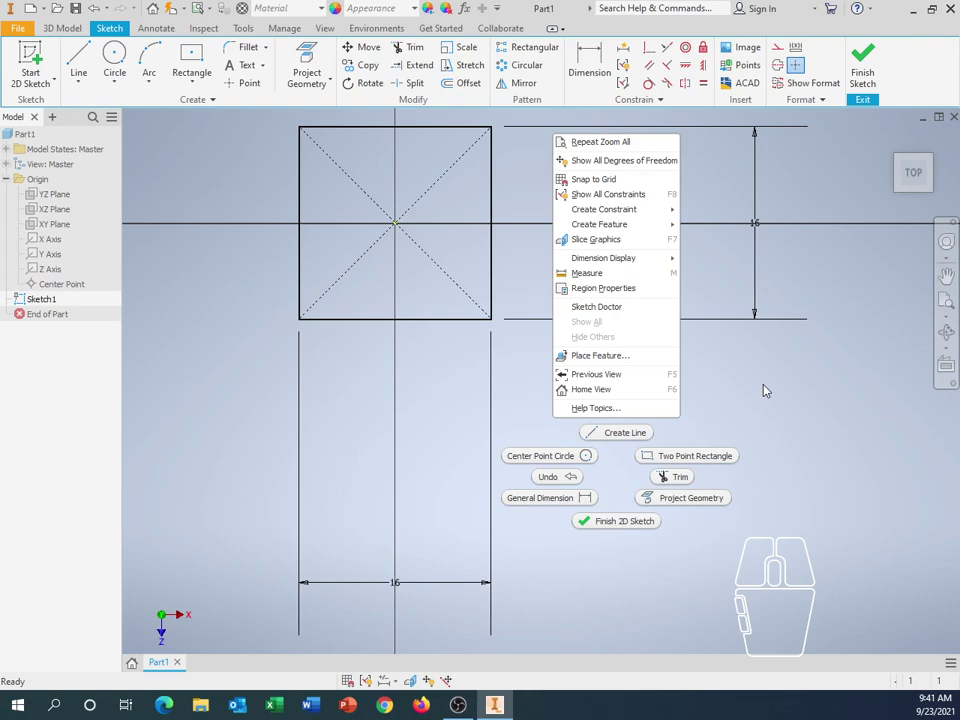
Zoom with the wheel, drag the square leftward toward centre, and activate Pan on the navigation bar.
scroll("up", 3)
scroll("up", 3)
scroll("down", 3)
scroll("down", 3)
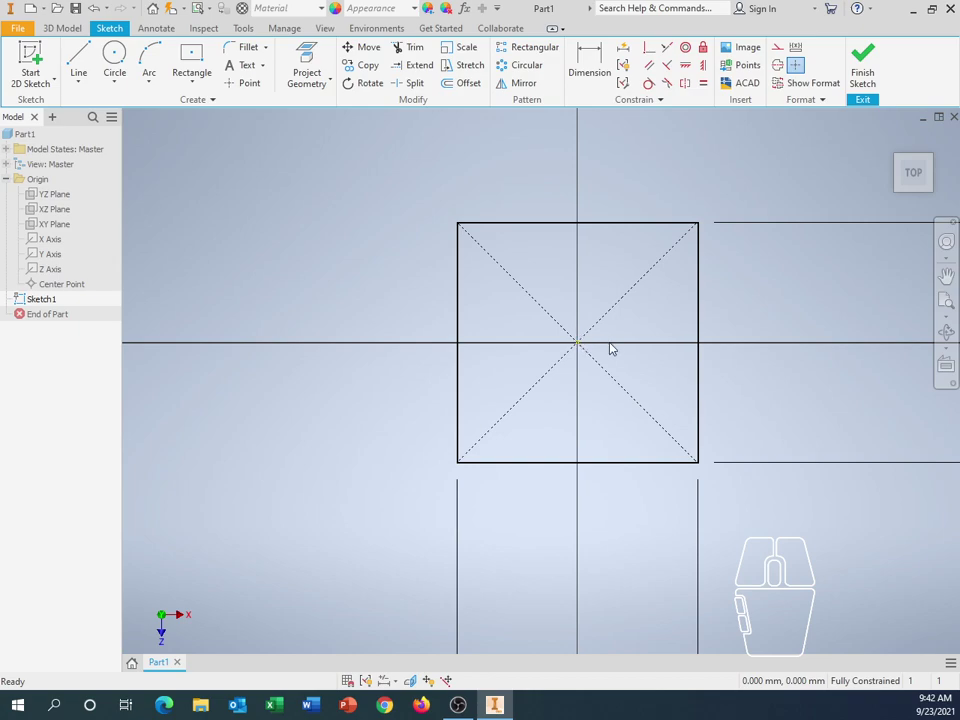
left_click_drag(651, 327, 528, 350)
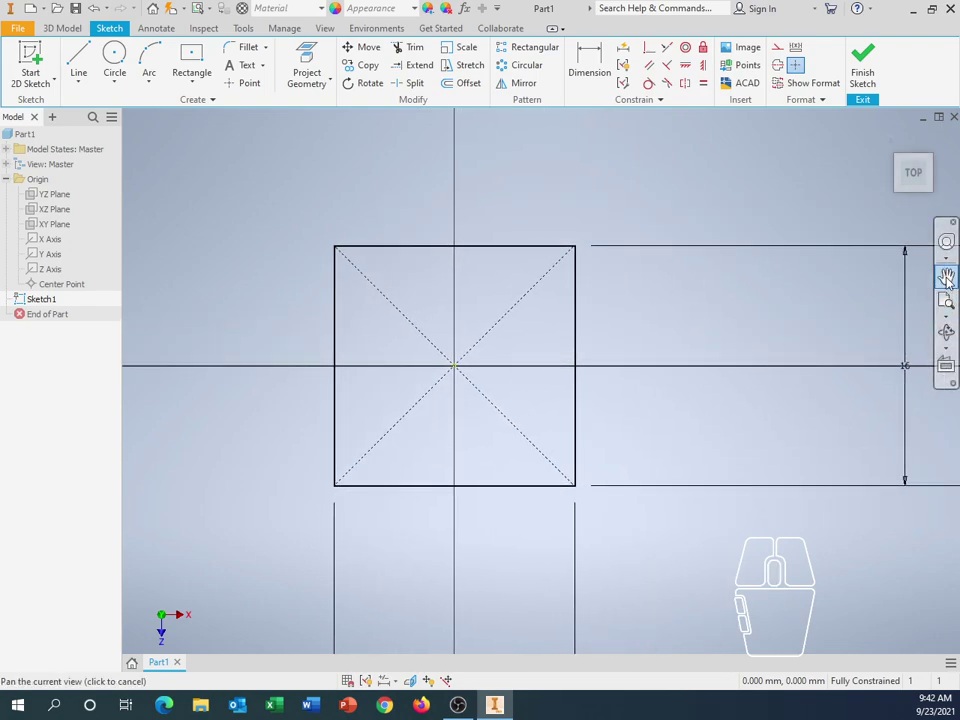
left_click(954, 277)
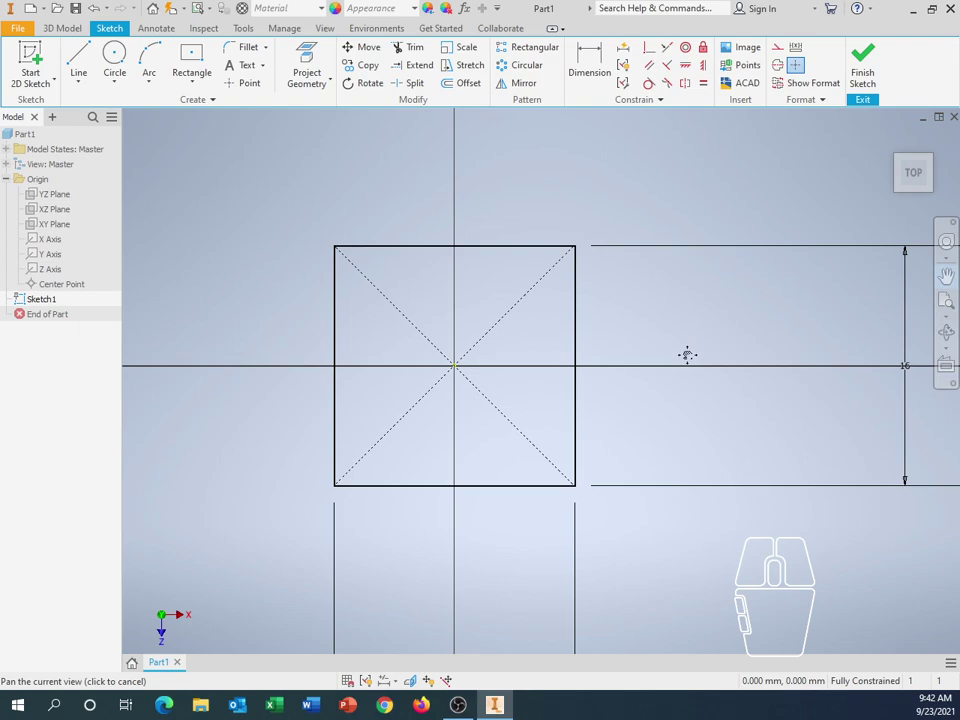